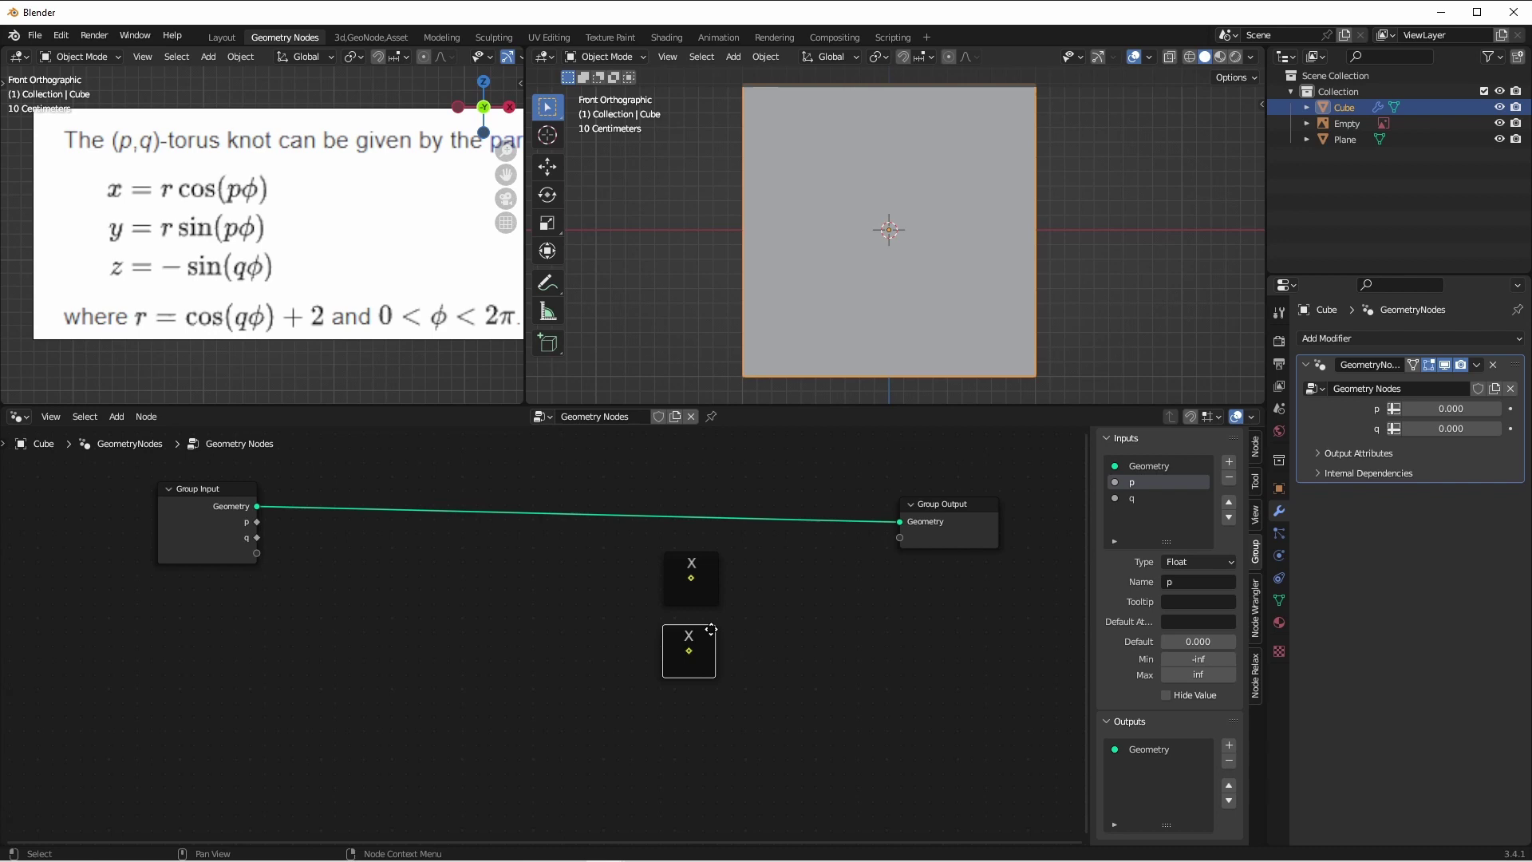
Label the duplicated reroute placeholder Y
{"action": "key", "text": "F2"}
{"action": "key", "text": "shift+y"}
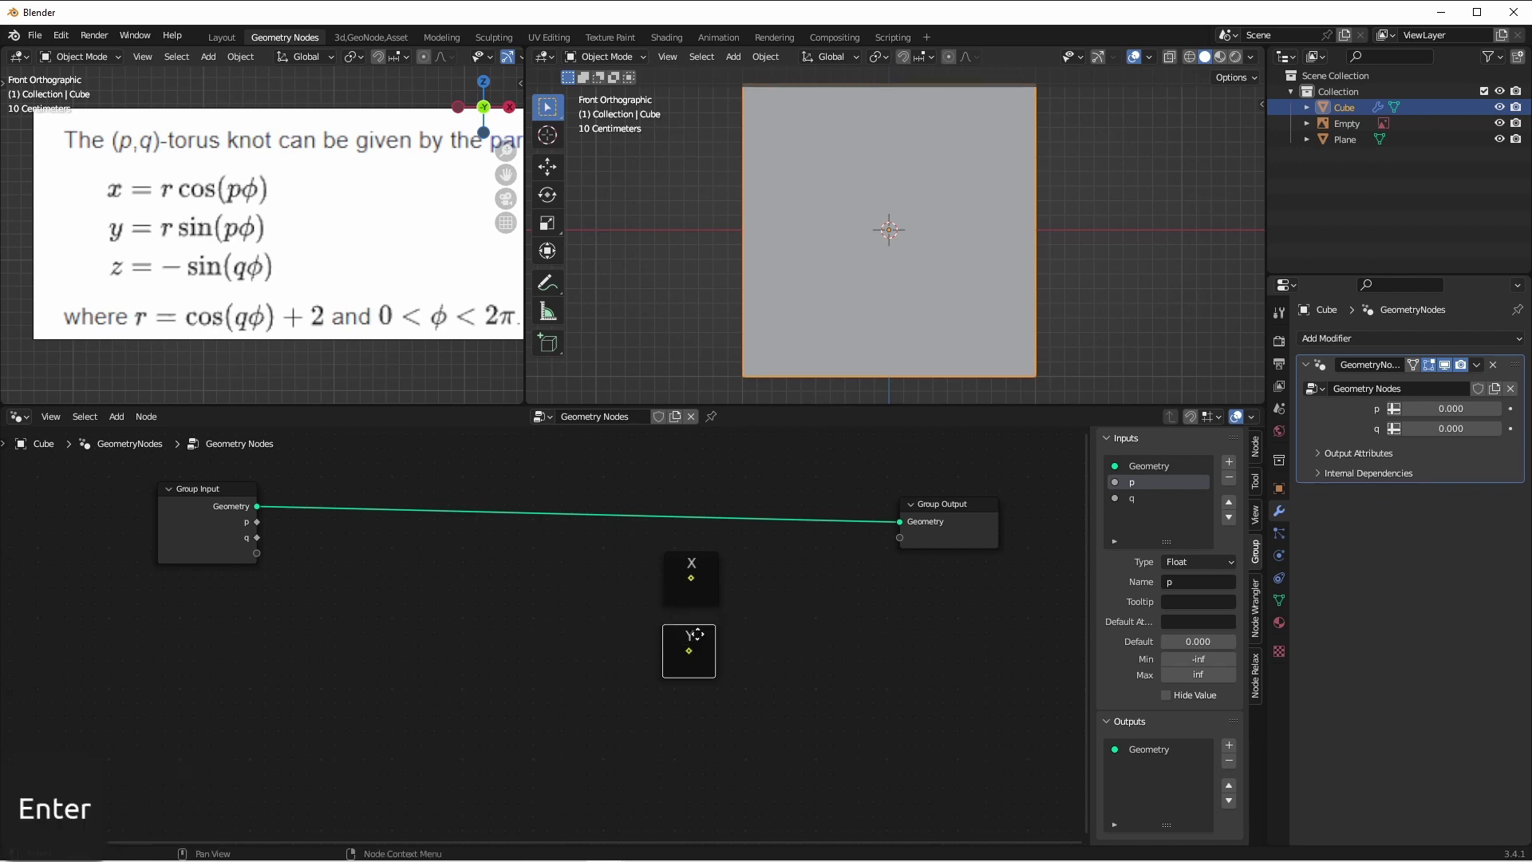
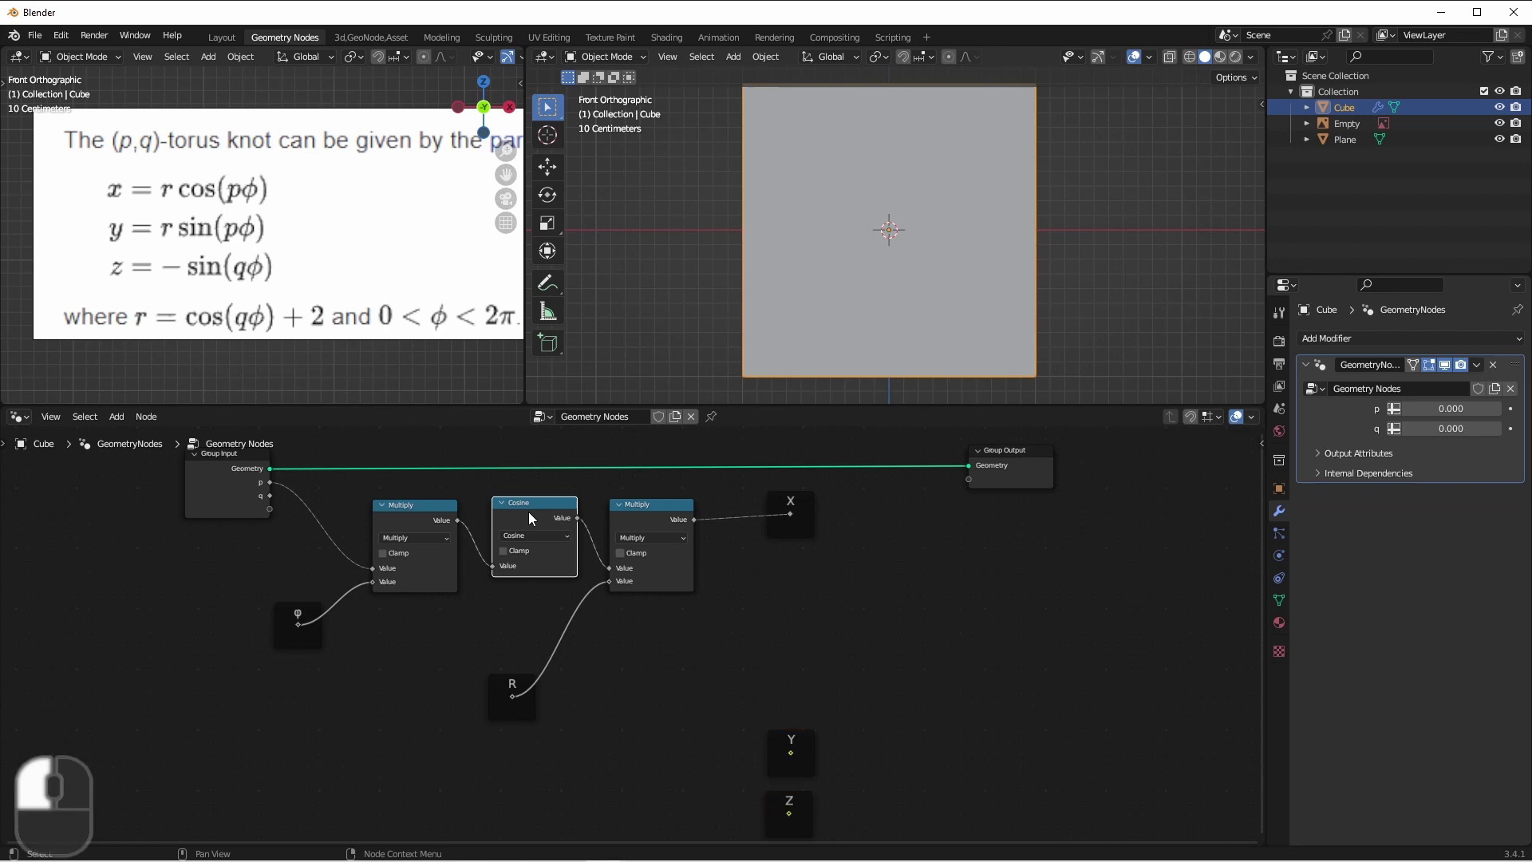
Duplicate the Cosine node below the X chain and switch the copy to Sine for Y
{"action": "key", "text": "shift+d"}
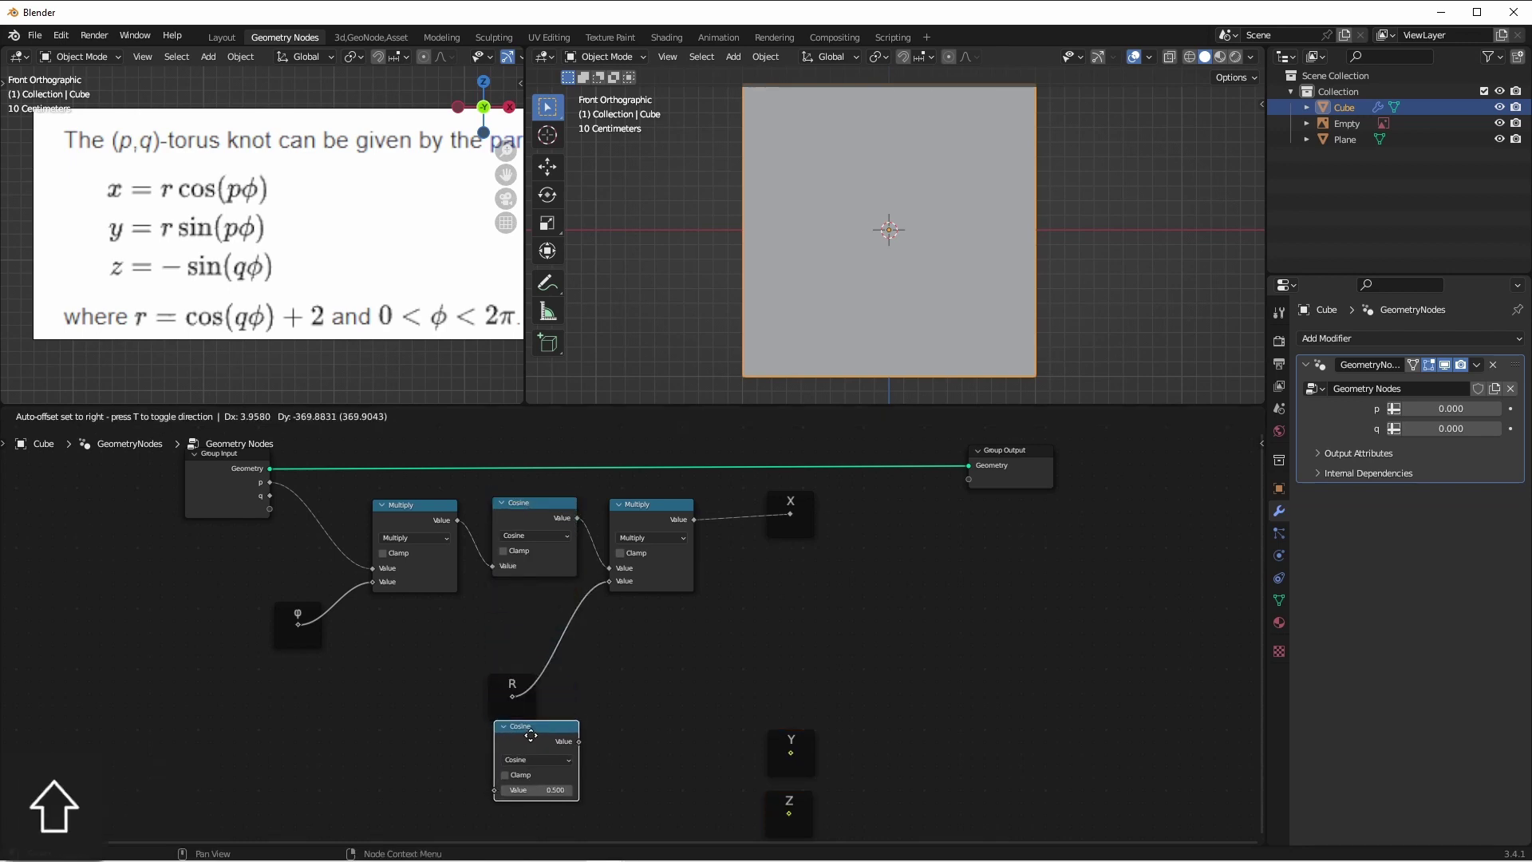
{"action": "left_click_drag", "start_coordinate": [536, 741], "coordinate": [723, 661]}
{"action": "left_click_drag", "start_coordinate": [765, 612], "coordinate": [549, 723]}
{"action": "left_click", "coordinate": [497, 690]}
{"action": "key", "text": "ctrl+z"}
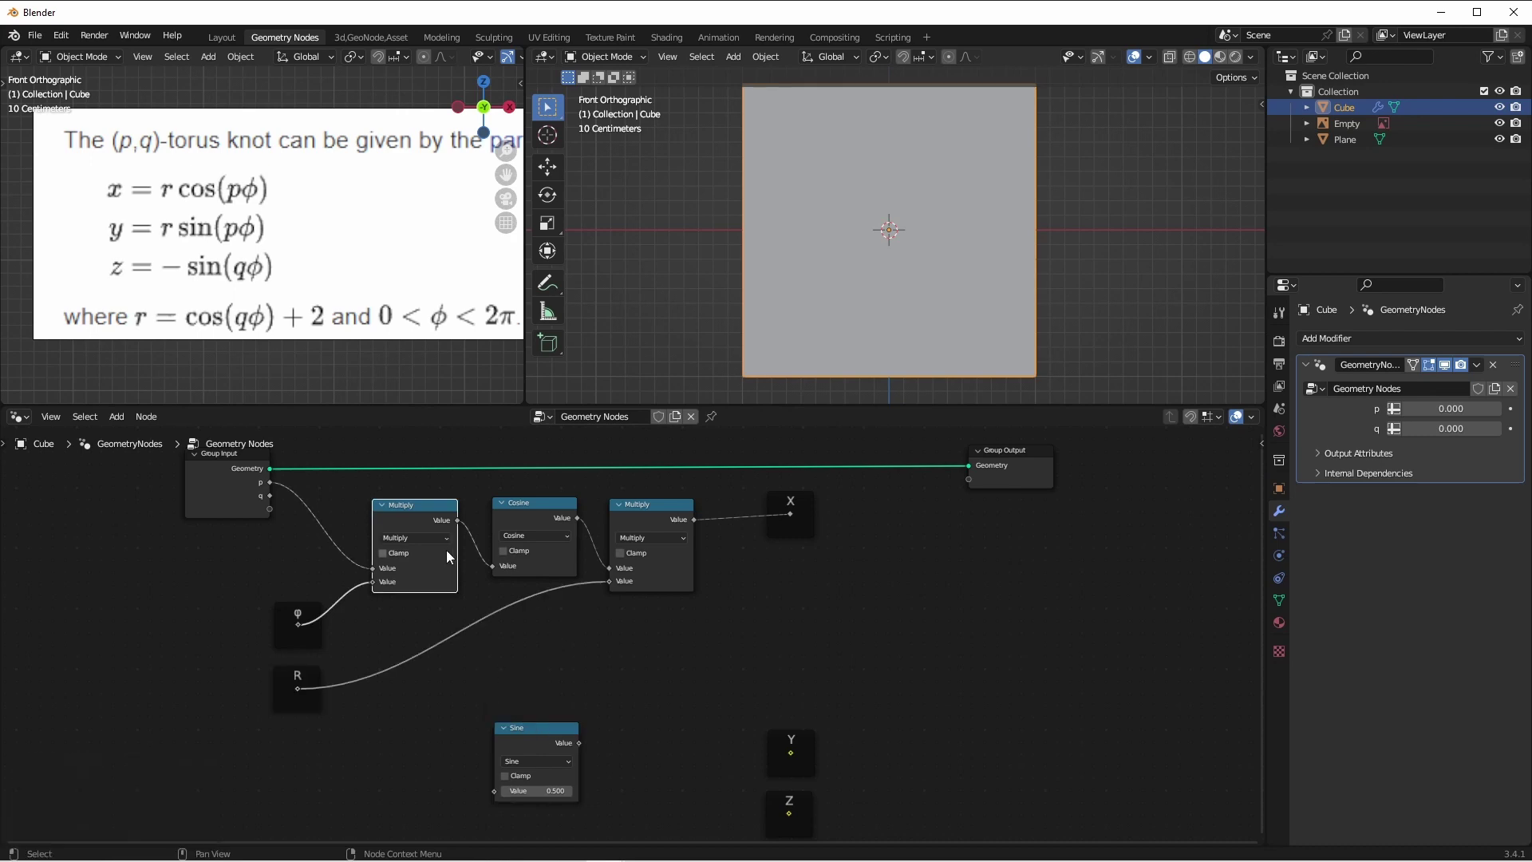
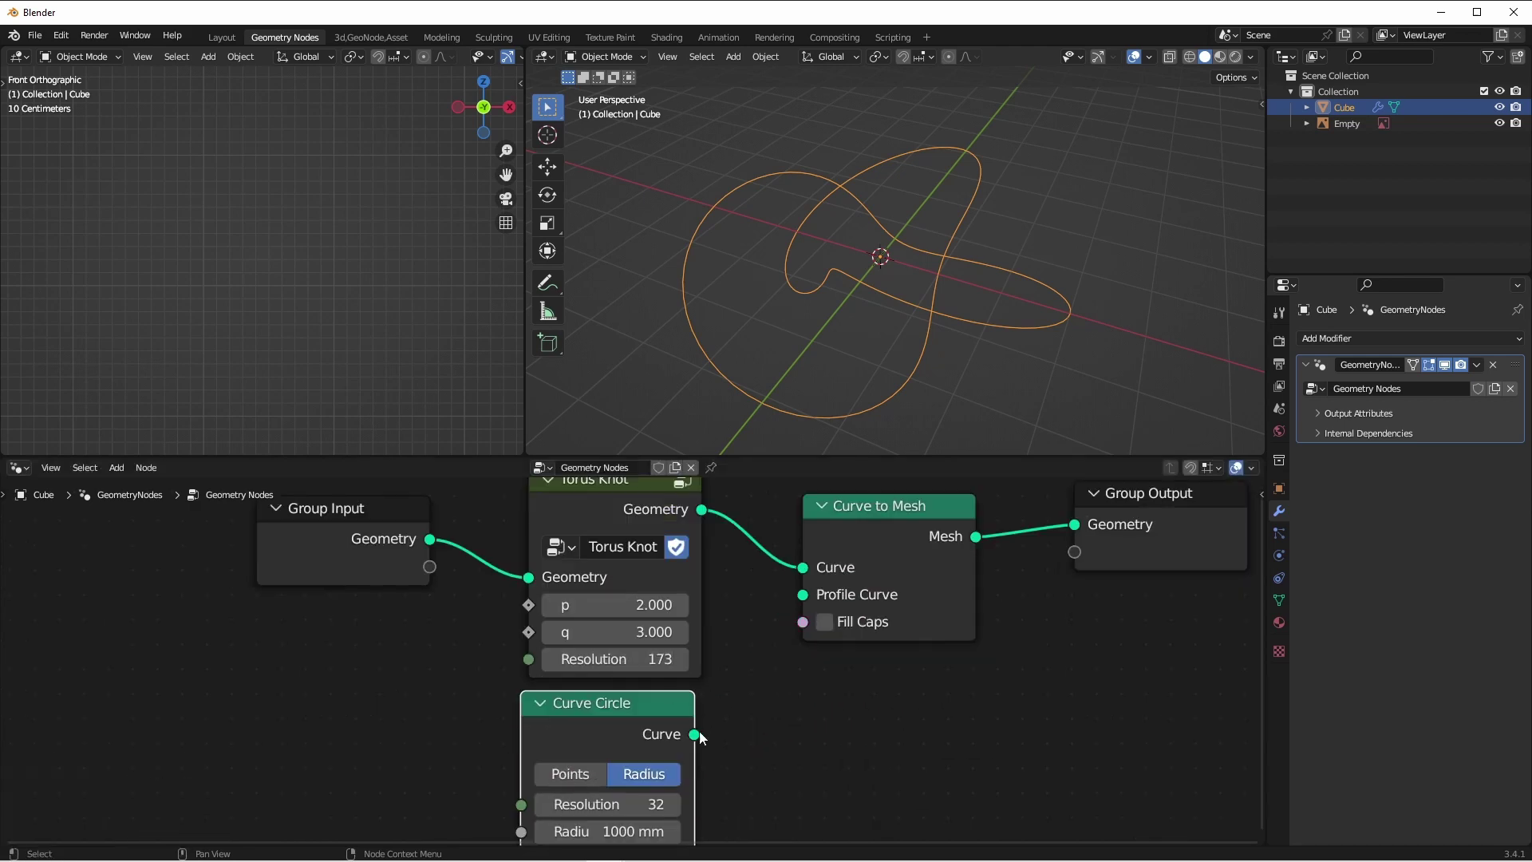
Connect the Curve Circle as the Curve to Mesh profile curve
{"action": "left_click_drag", "start_coordinate": [704, 738], "coordinate": [794, 680]}
{"action": "middle_click", "coordinate": [766, 744]}
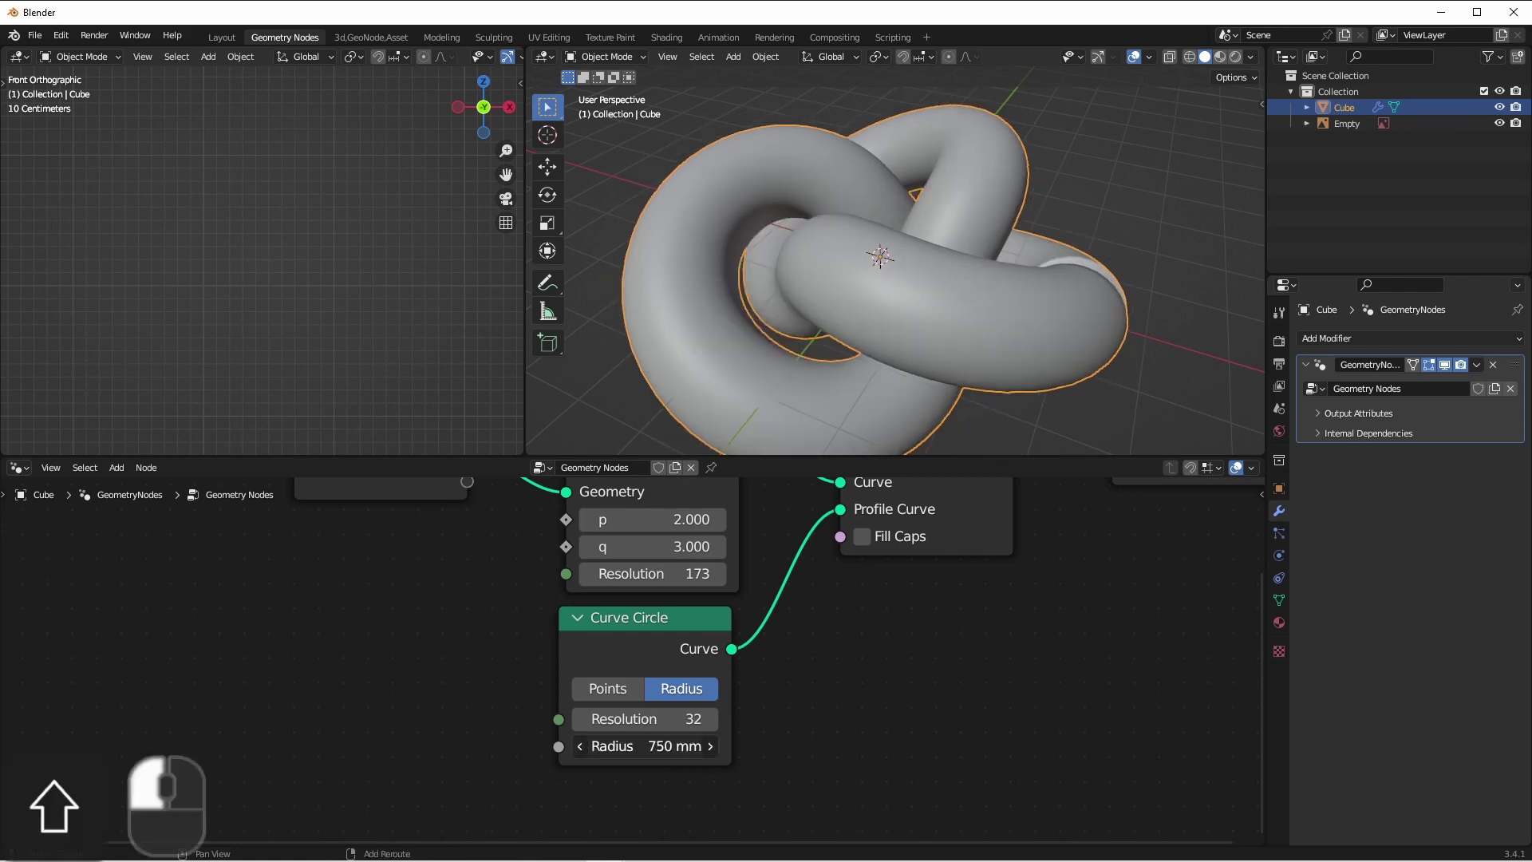